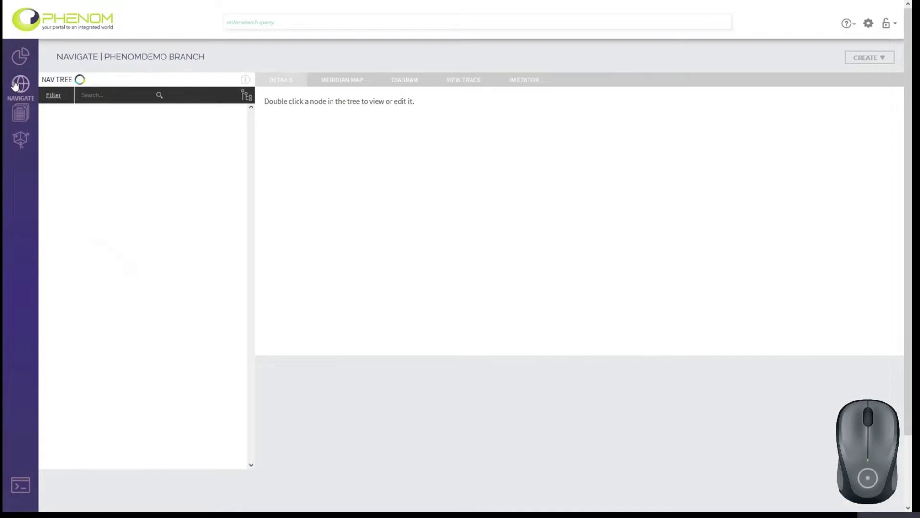
Start a new observable from the Create menu's integration element types
click(878, 63)
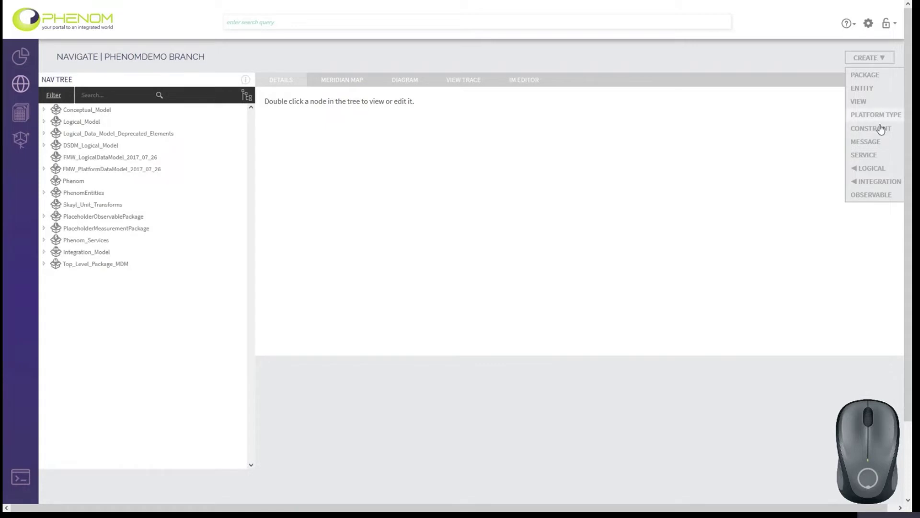
click(873, 197)
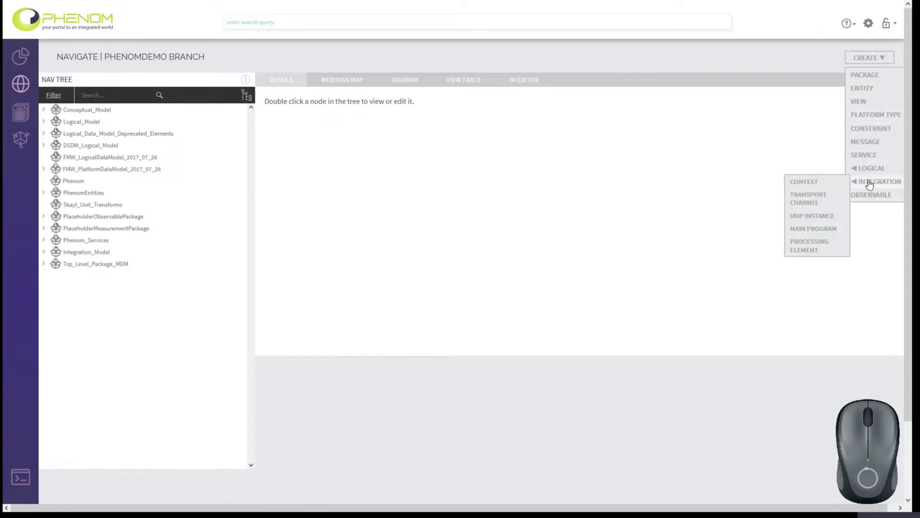
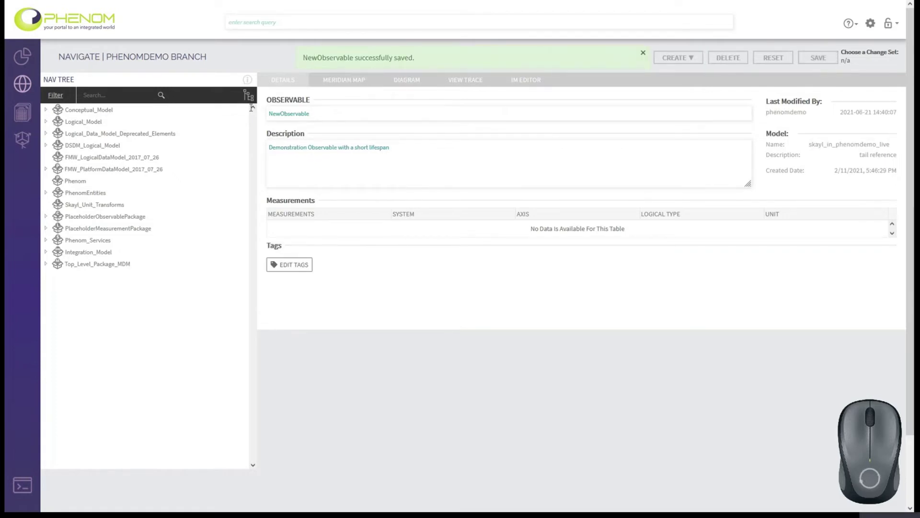
Expand Conceptual_Model > SKAYL_DSDM > Observables and select NewObservable to view its details
click(51, 114)
click(64, 129)
click(72, 138)
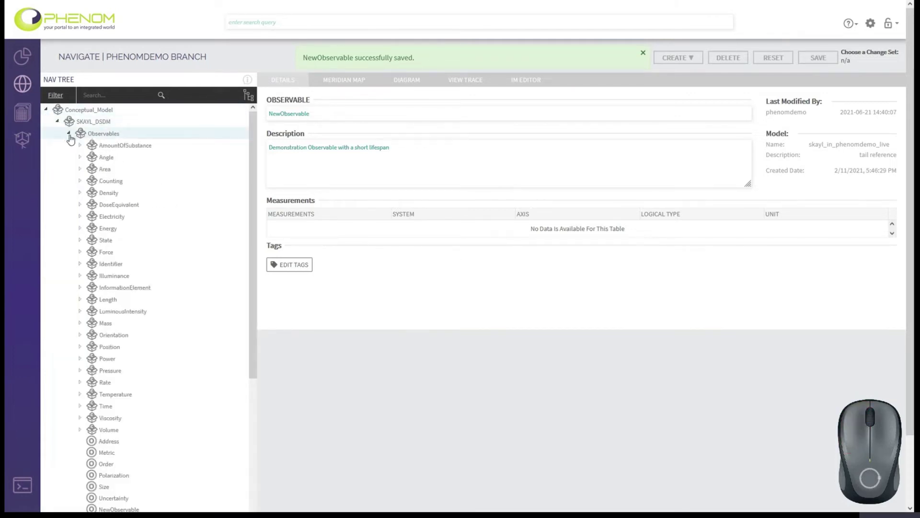
middle_click(101, 267)
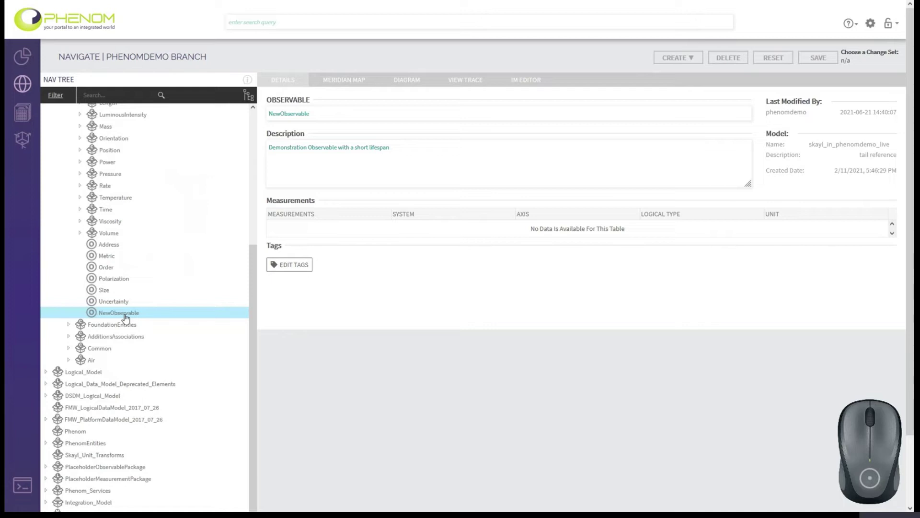
click(126, 317)
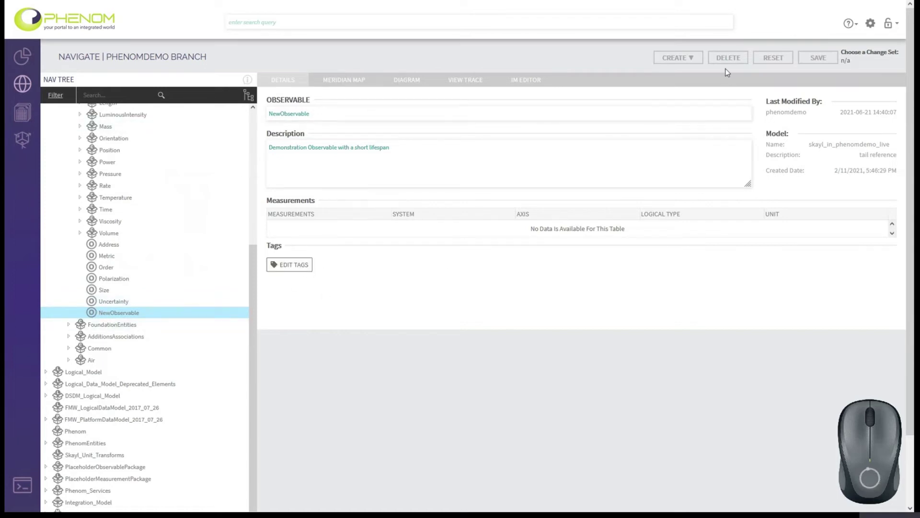
Delete NewObservable and confirm its permanent removal from the model
click(729, 62)
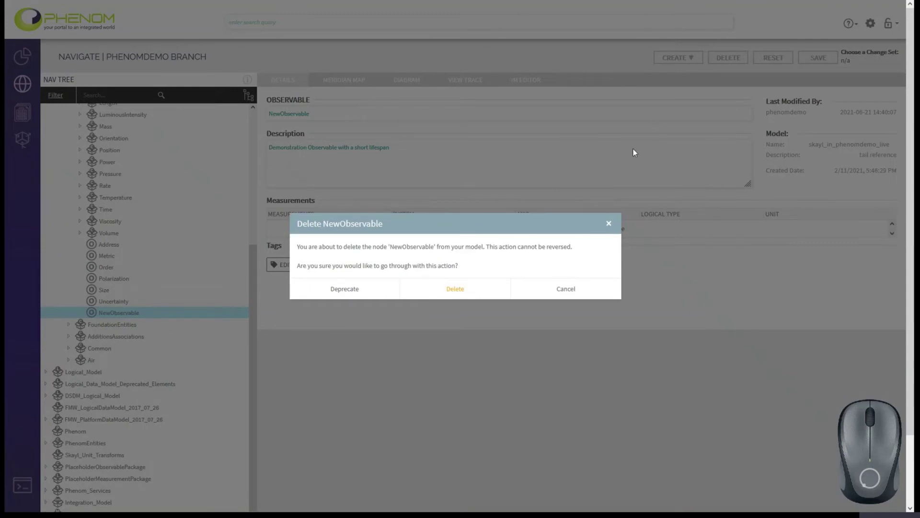
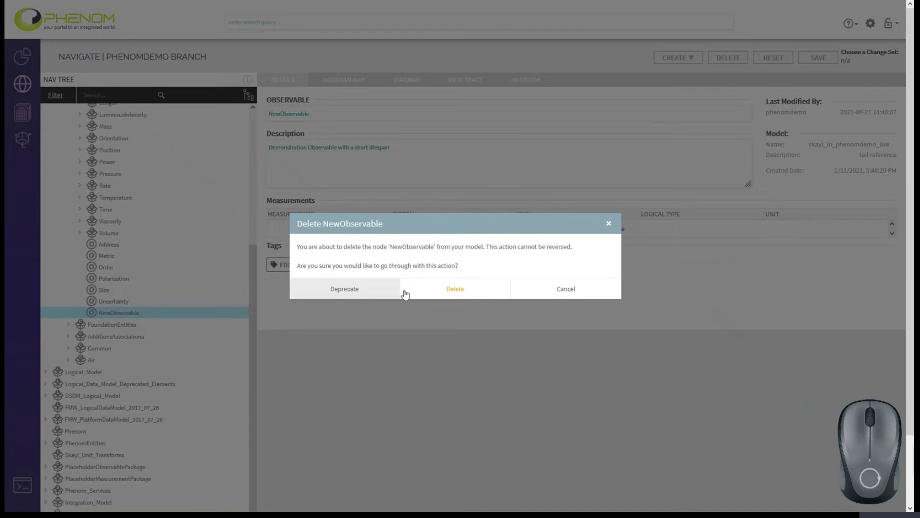
click(444, 292)
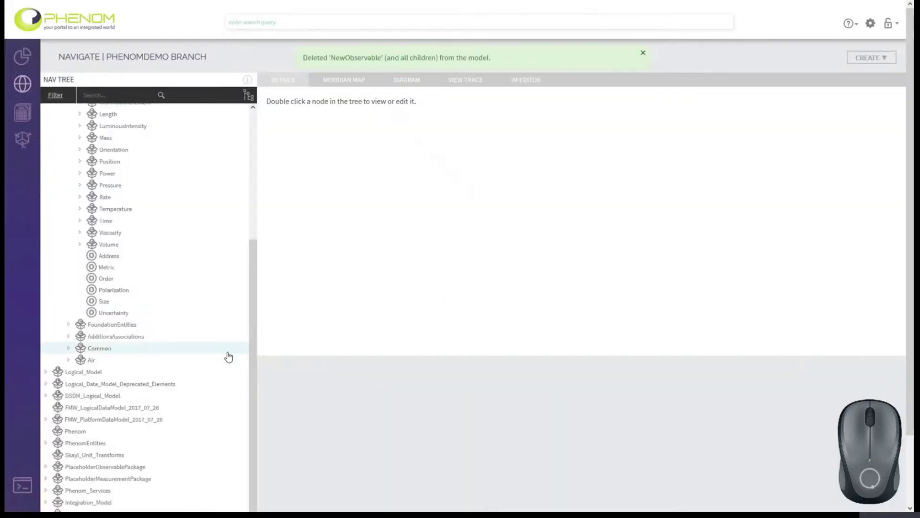
Start a new Unit from the Create menu's Logical element types
middle_click(224, 366)
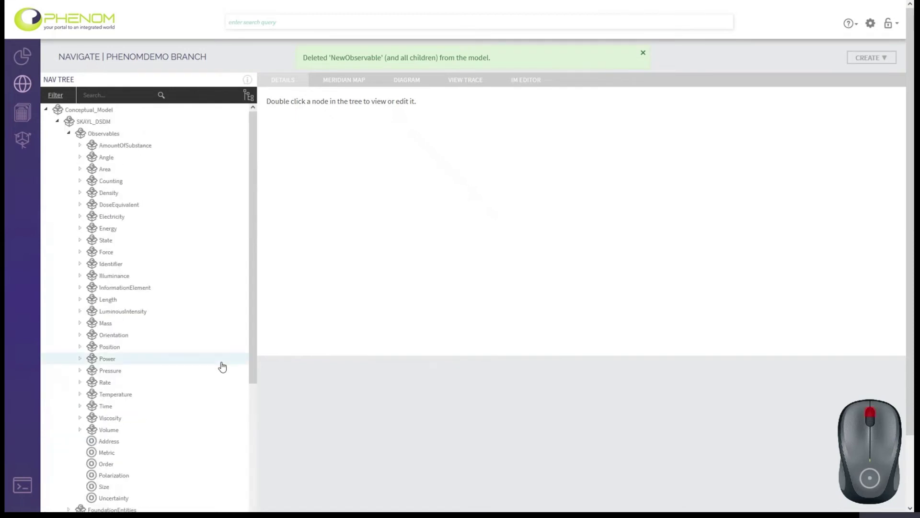
click(874, 57)
click(864, 176)
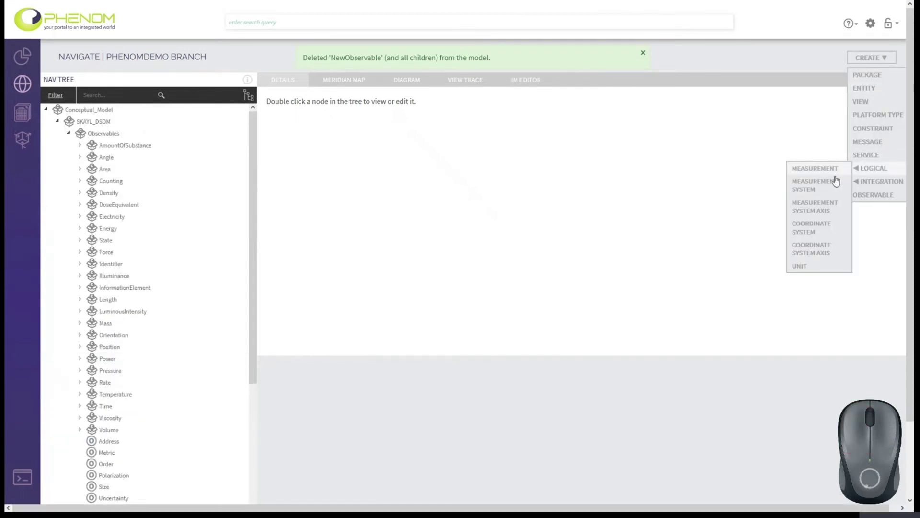
click(809, 262)
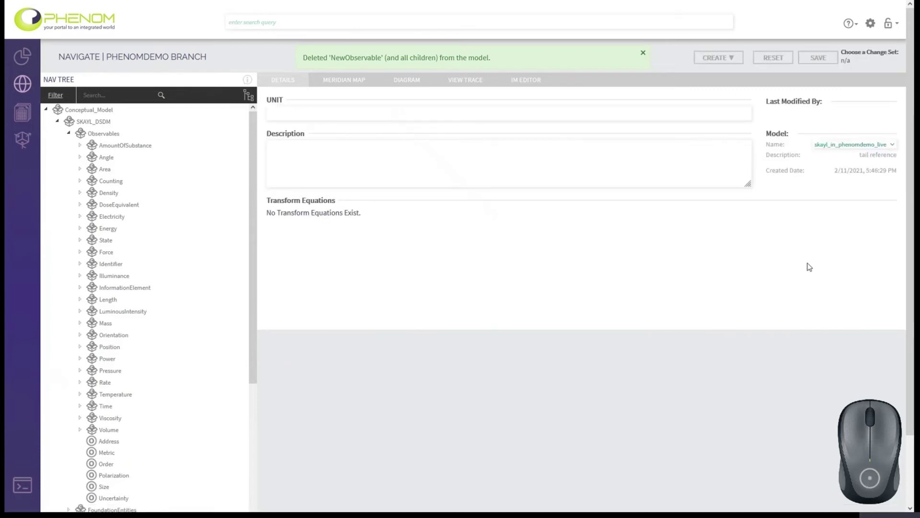